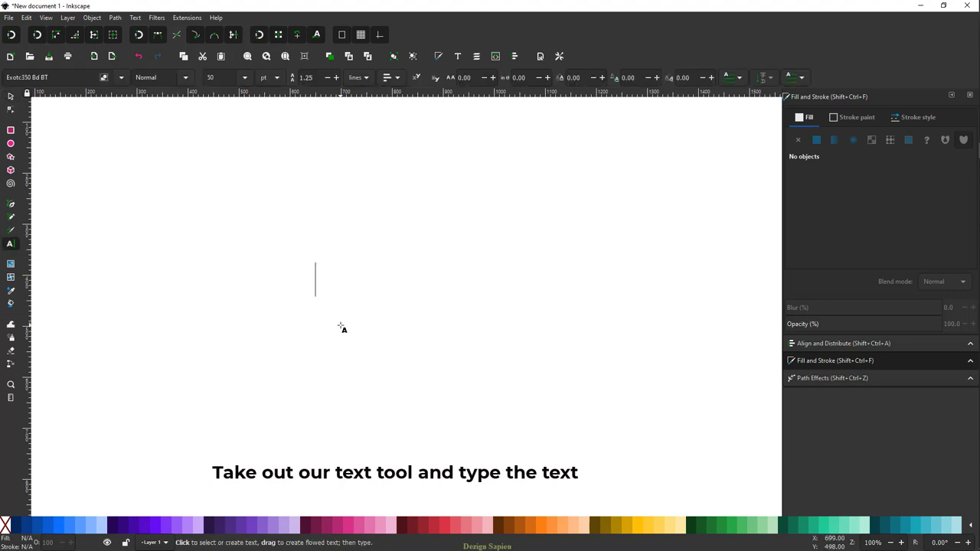
Step: Write the headline PERSPECTIVE with the Text tool and bring up Text and Font
{"action": "key", "text": "shift+p"}
{"action": "key", "text": "shift+e"}
{"action": "key", "text": "shift+s"}
{"action": "key", "text": "shift+e"}
{"action": "key", "text": "shift+t"}
{"action": "key", "text": "shift+i"}
{"action": "key", "text": "shift+v"}
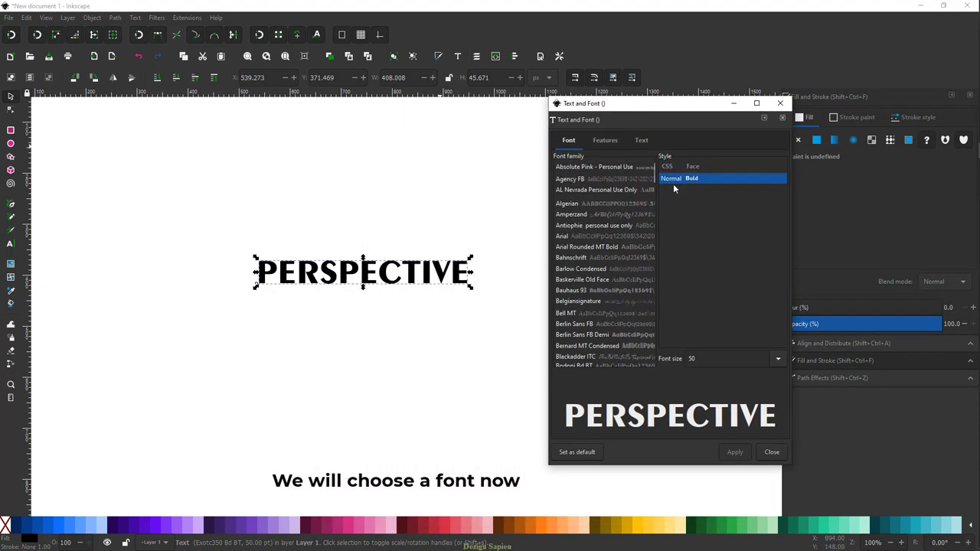
Step: Set the word in Impact and enlarge it to span the page width
{"action": "scroll", "scroll_direction": "down", "scroll_amount": 3}
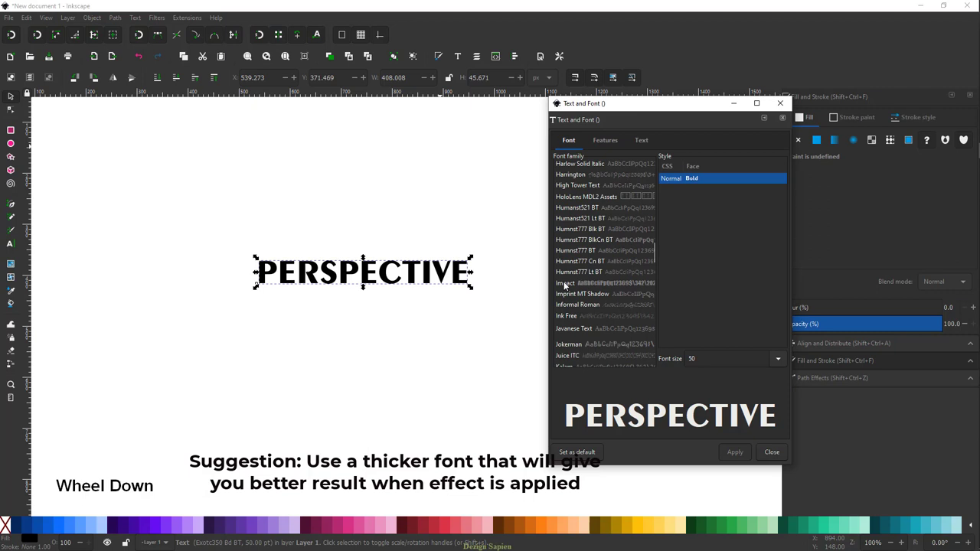
{"action": "scroll", "scroll_direction": "down", "scroll_amount": 3}
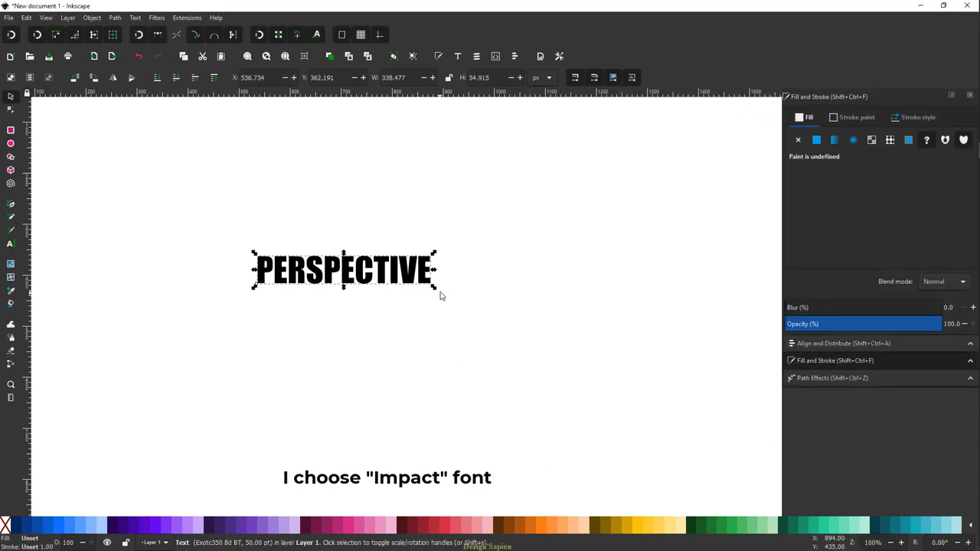
Step: Convert the text to paths, break it into separate letters, and deselect
{"action": "left_click", "coordinate": [467, 304]}
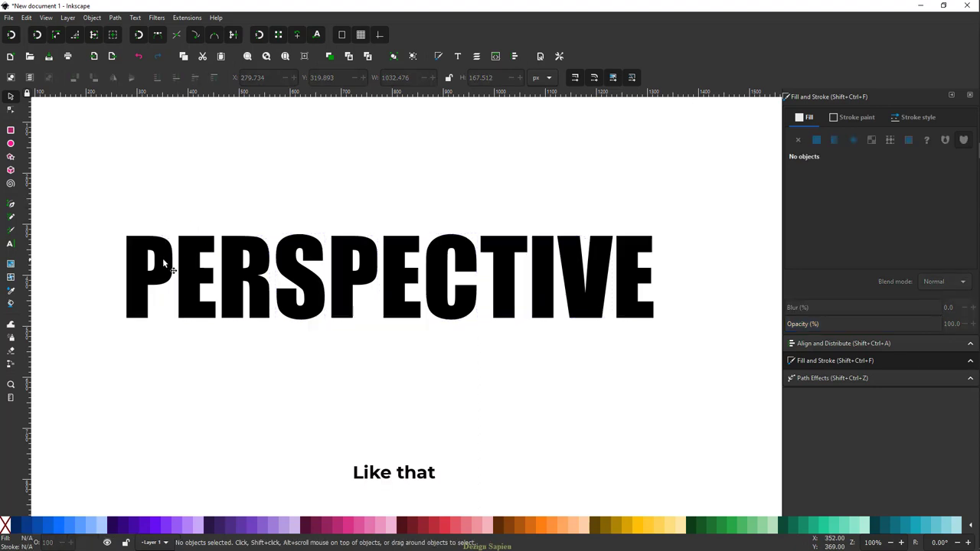
{"action": "key", "text": "ctrl+z"}
{"action": "key", "text": "ctrl+z"}
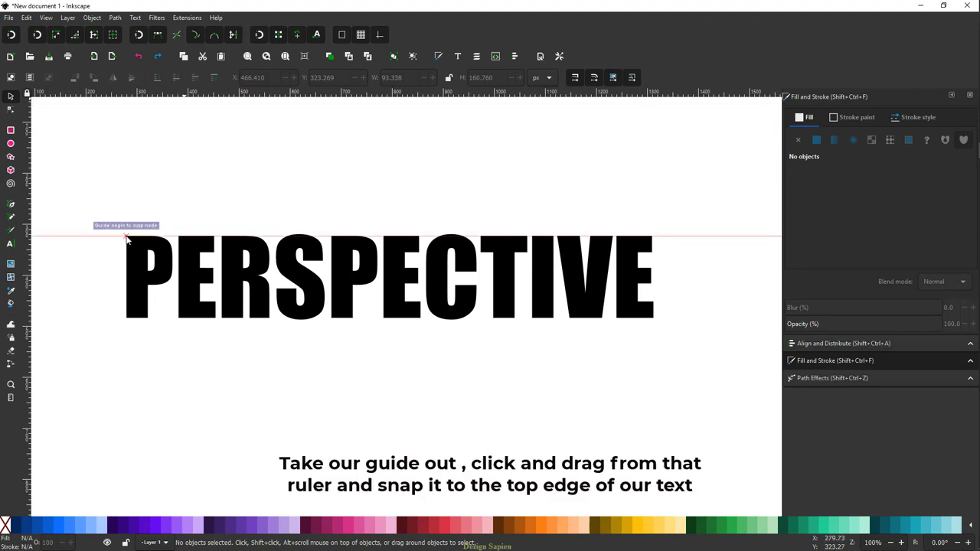
Step: Snap horizontal guides to the top and bottom edges of the letters
{"action": "scroll", "scroll_direction": "up", "scroll_amount": 3}
{"action": "scroll", "scroll_direction": "down", "scroll_amount": 3}
{"action": "scroll", "scroll_direction": "down", "scroll_amount": 3}
{"action": "scroll", "scroll_direction": "down", "scroll_amount": 3}
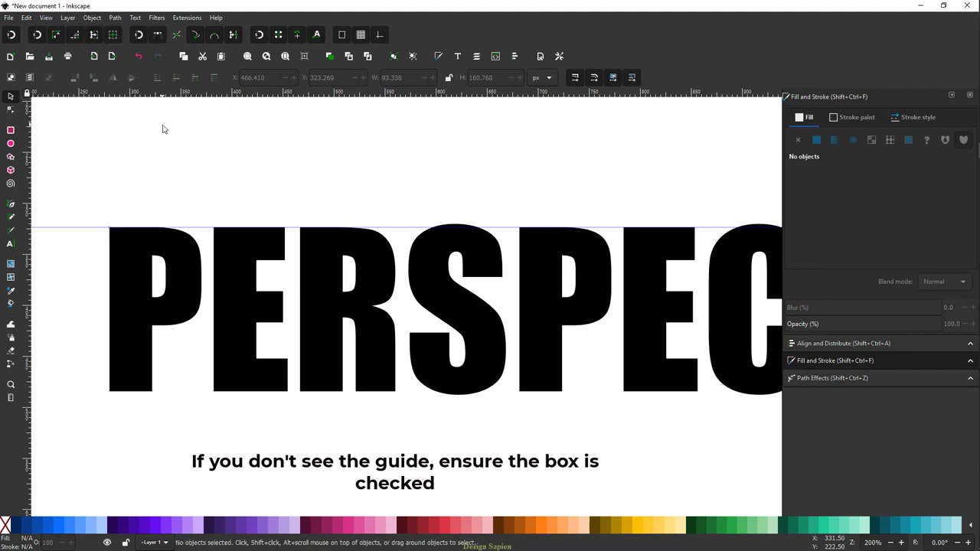
{"action": "scroll", "scroll_direction": "down", "scroll_amount": 3}
{"action": "scroll", "scroll_direction": "up", "scroll_amount": 3}
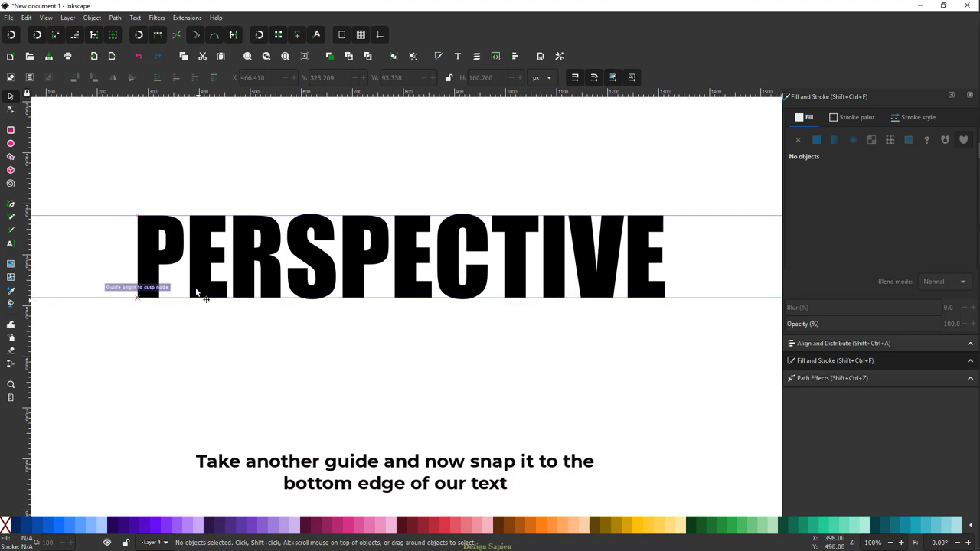
{"action": "scroll", "scroll_direction": "up", "scroll_amount": 3}
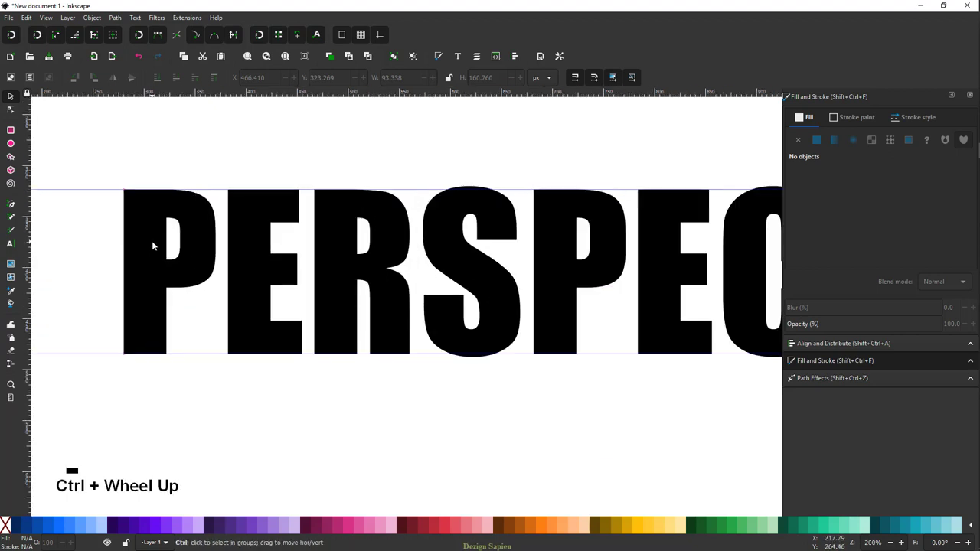
{"action": "scroll", "scroll_direction": "down", "scroll_amount": 3}
{"action": "scroll", "scroll_direction": "down", "scroll_amount": 3}
Step: Fill all letters dark gold ad8305ff and deselect them
{"action": "scroll", "scroll_direction": "down", "scroll_amount": 3}
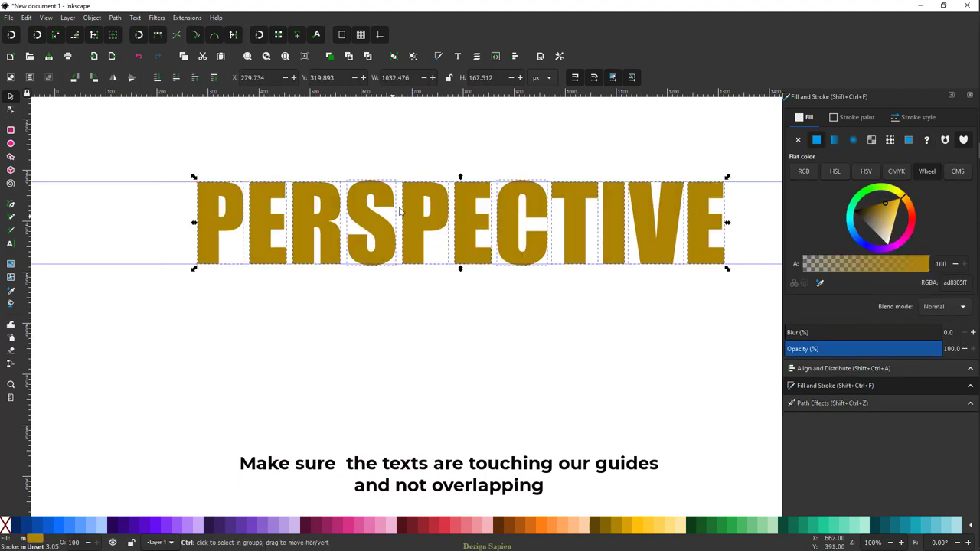
{"action": "scroll", "scroll_direction": "up", "scroll_amount": 3}
{"action": "scroll", "scroll_direction": "up", "scroll_amount": 3}
{"action": "key", "text": "alt+s"}
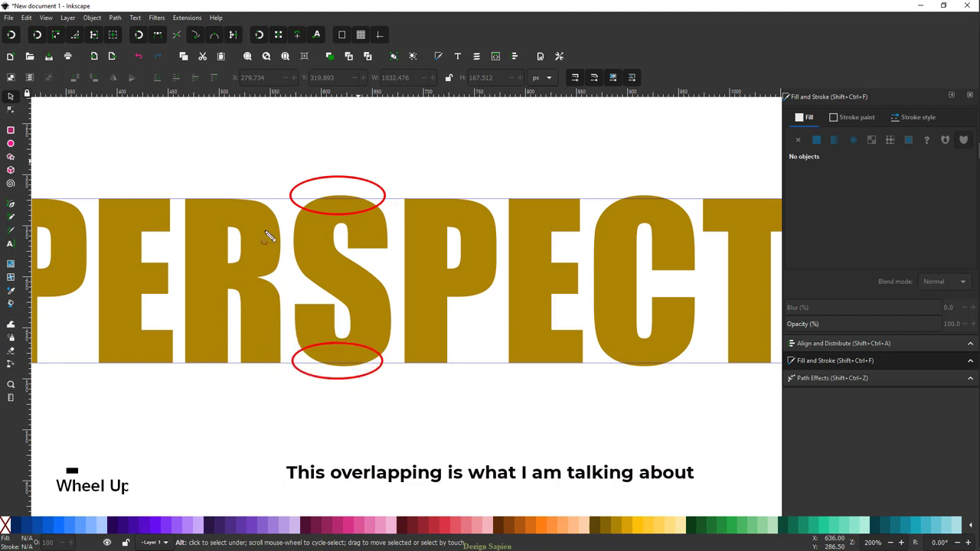
Step: Scale the rounded S to fit exactly between the guides
{"action": "scroll", "scroll_direction": "down", "scroll_amount": 3}
{"action": "scroll", "scroll_direction": "down", "scroll_amount": 3}
{"action": "key", "text": "s"}
{"action": "scroll", "scroll_direction": "down", "scroll_amount": 3}
{"action": "scroll", "scroll_direction": "up", "scroll_amount": 3}
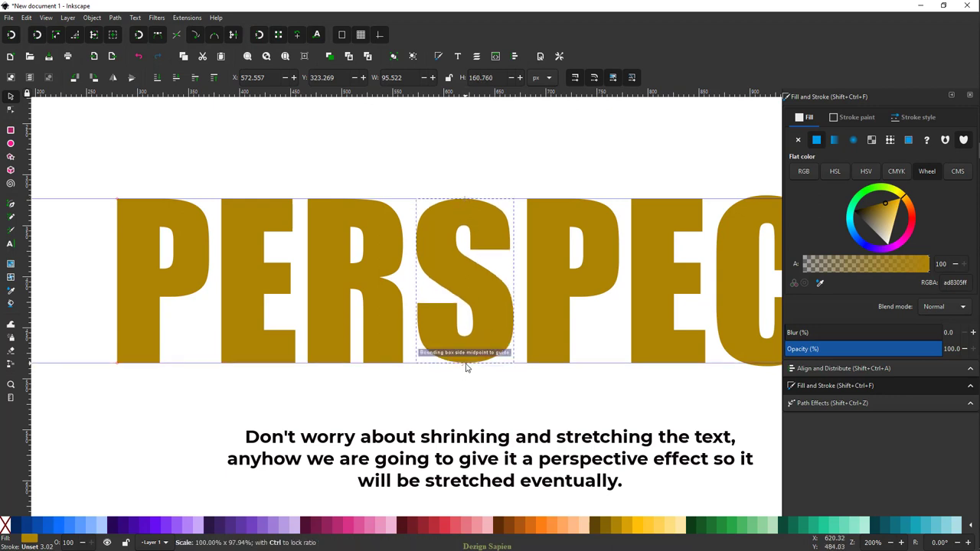
Step: Scale the C to the guides as well, then delete both guides
{"action": "scroll", "scroll_direction": "down", "scroll_amount": 3}
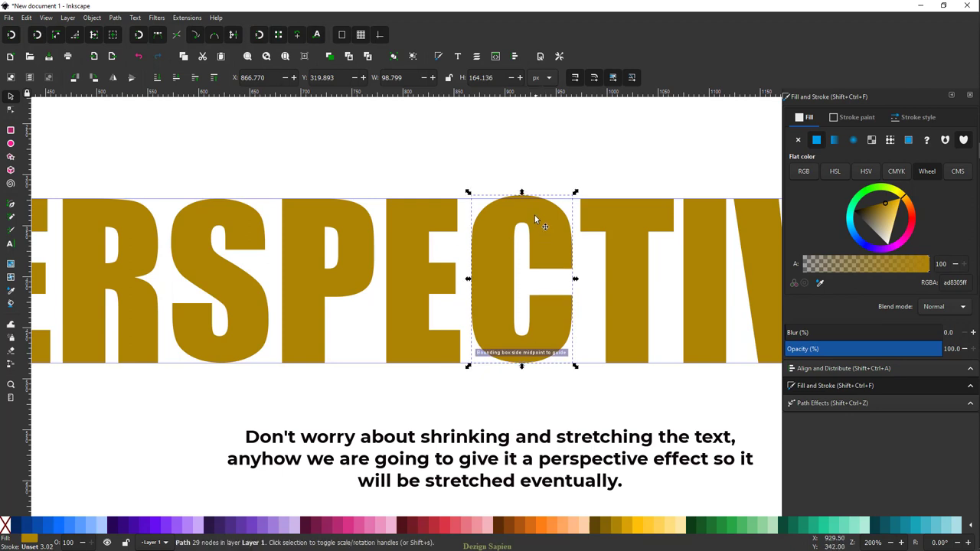
{"action": "scroll", "scroll_direction": "down", "scroll_amount": 3}
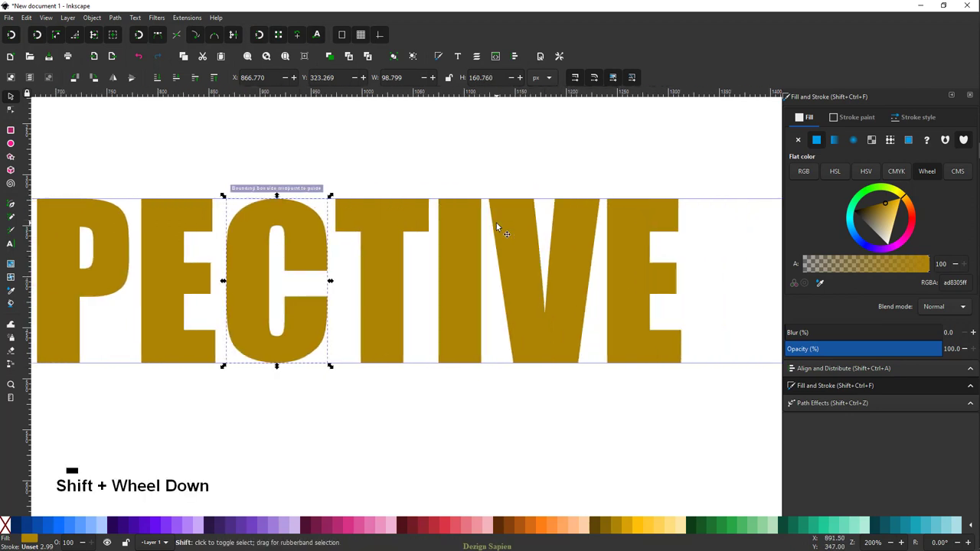
{"action": "scroll", "scroll_direction": "up", "scroll_amount": 3}
{"action": "scroll", "scroll_direction": "down", "scroll_amount": 3}
{"action": "scroll", "scroll_direction": "up", "scroll_amount": 3}
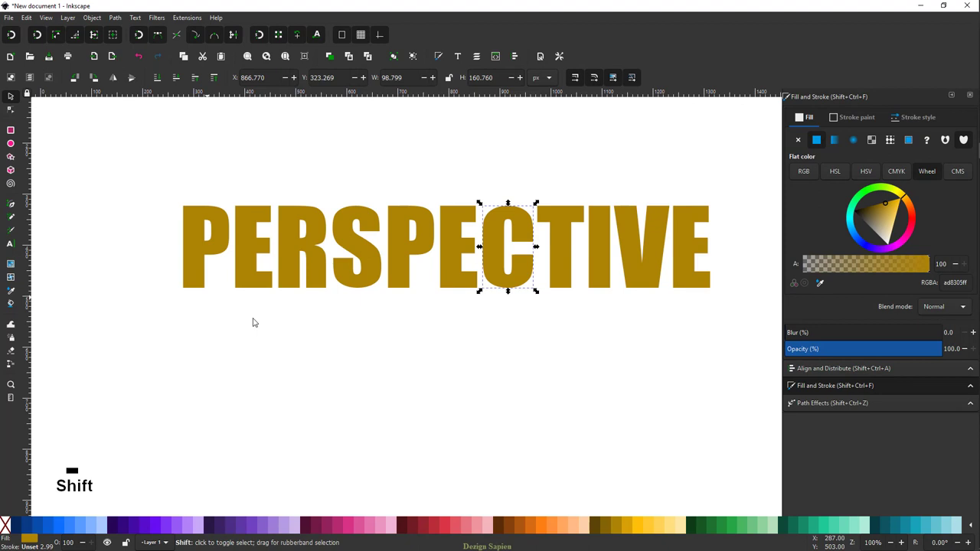
{"action": "scroll", "scroll_direction": "down", "scroll_amount": 3}
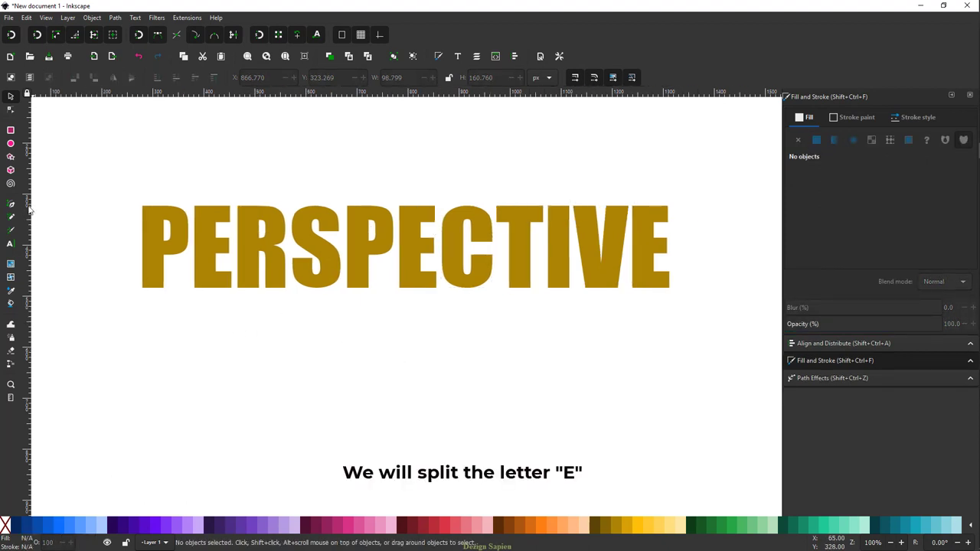
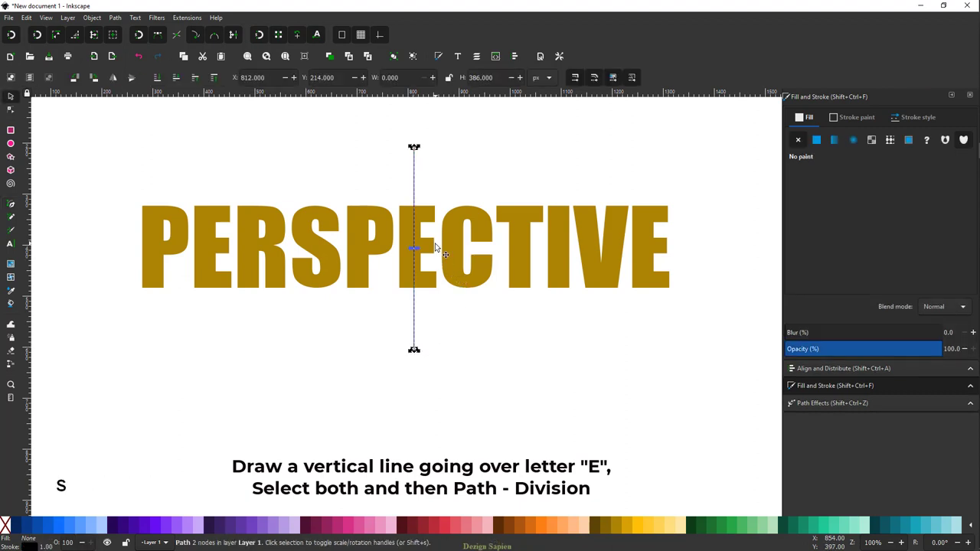
Step: Divide the E along a vertical line and union PERSP with its left half
{"action": "left_click", "coordinate": [415, 319]}
{"action": "left_click", "coordinate": [416, 305]}
{"action": "left_click", "coordinate": [409, 275]}
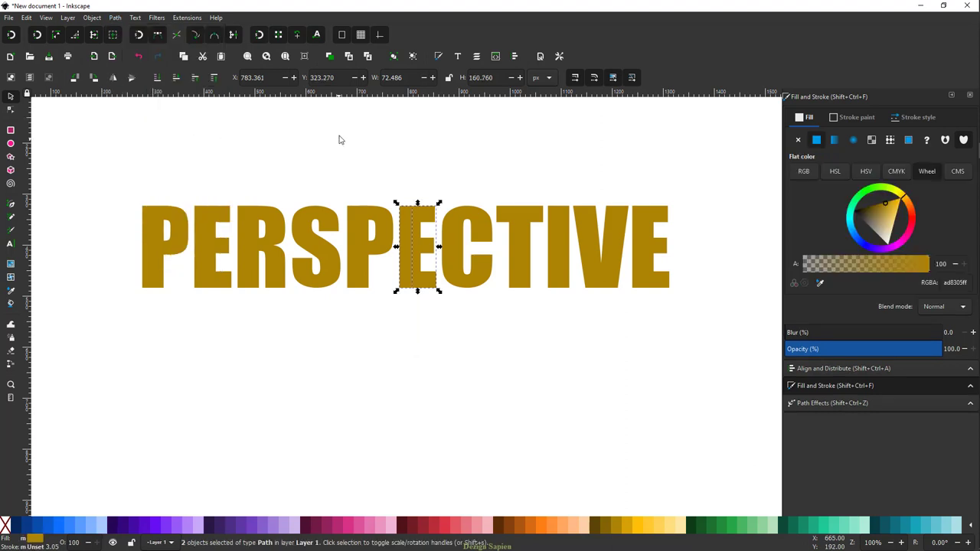
{"action": "left_click", "coordinate": [427, 221]}
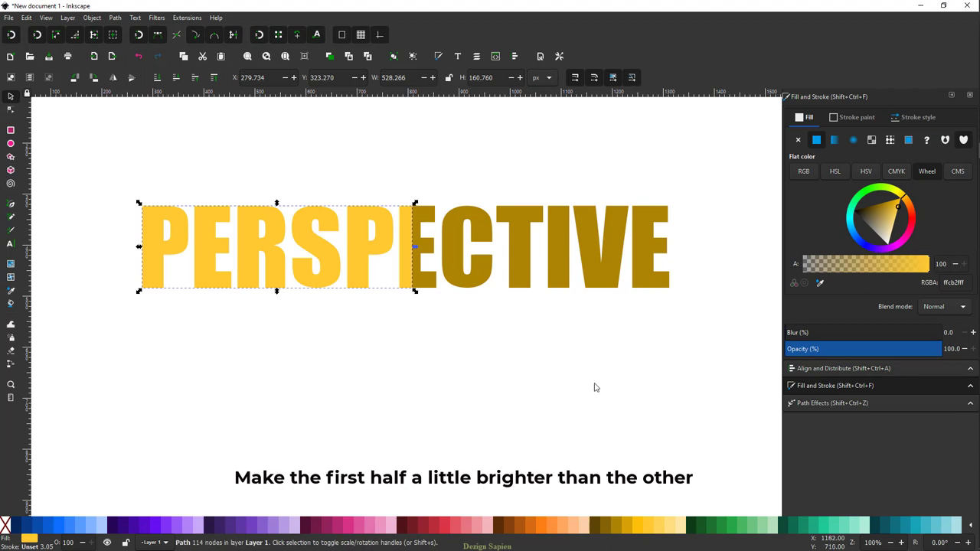
Step: Fill the left half with brighter gold ffcb2fff
{"action": "scroll", "scroll_direction": "down", "scroll_amount": 3}
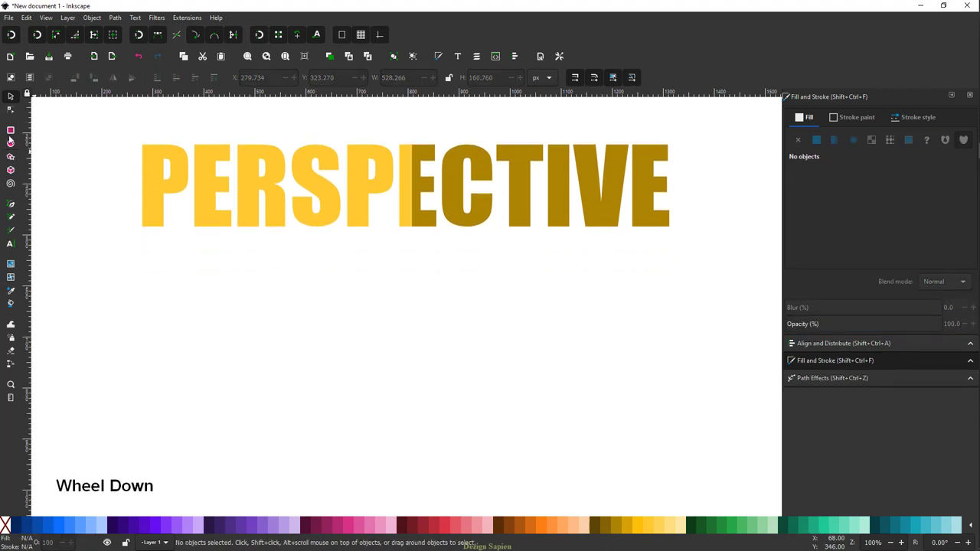
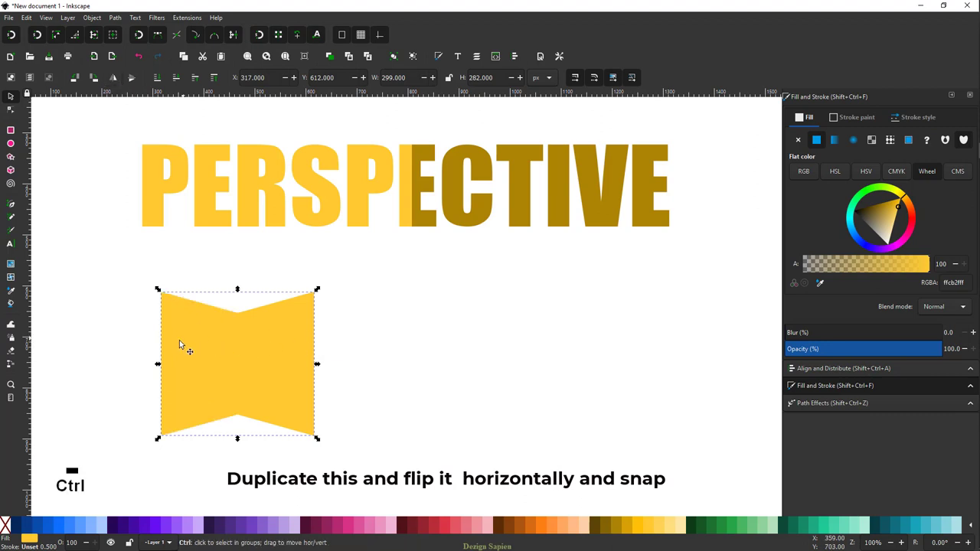
Step: Place a horizontally flipped copy of the trapezoid fold shape beside the first
{"action": "left_click", "coordinate": [213, 350]}
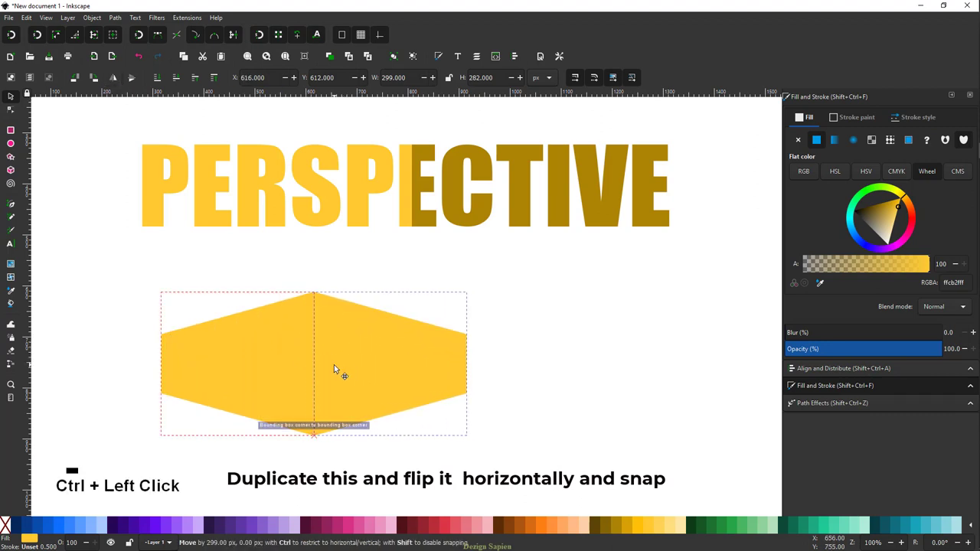
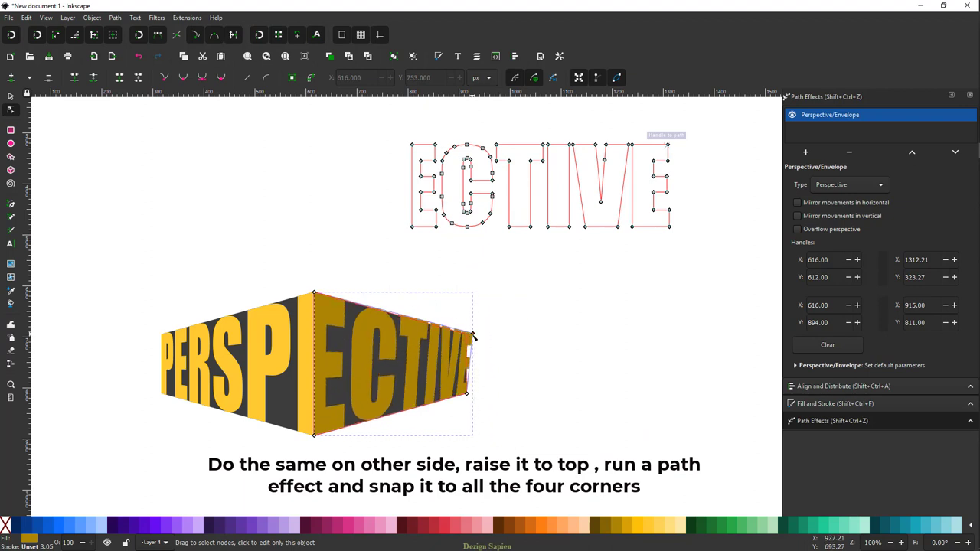
Step: Finish warping ECTIVE to the right fold's corners and remove the grey helper shapes
{"action": "key", "text": "s"}
{"action": "scroll", "scroll_direction": "down", "scroll_amount": 3}
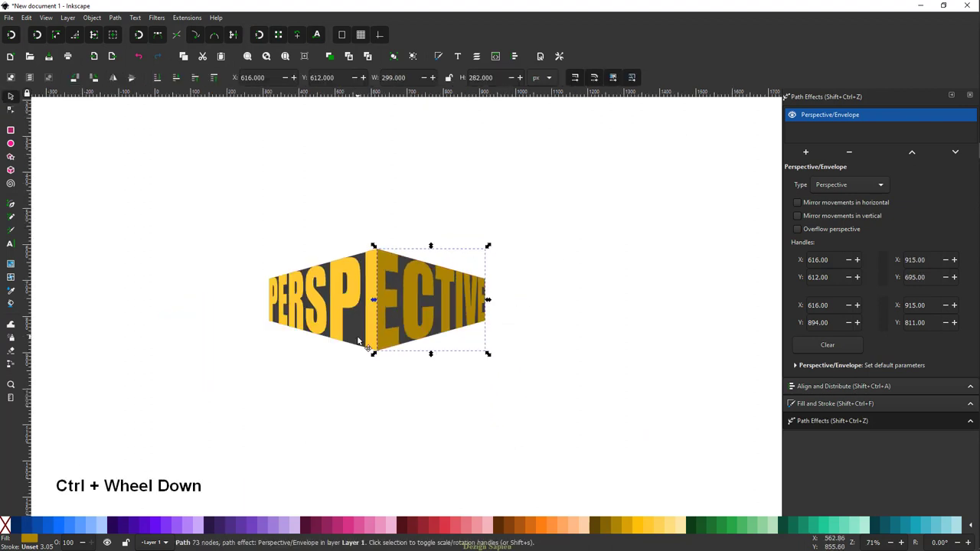
{"action": "scroll", "scroll_direction": "down", "scroll_amount": 3}
{"action": "key", "text": "ctrl+x"}
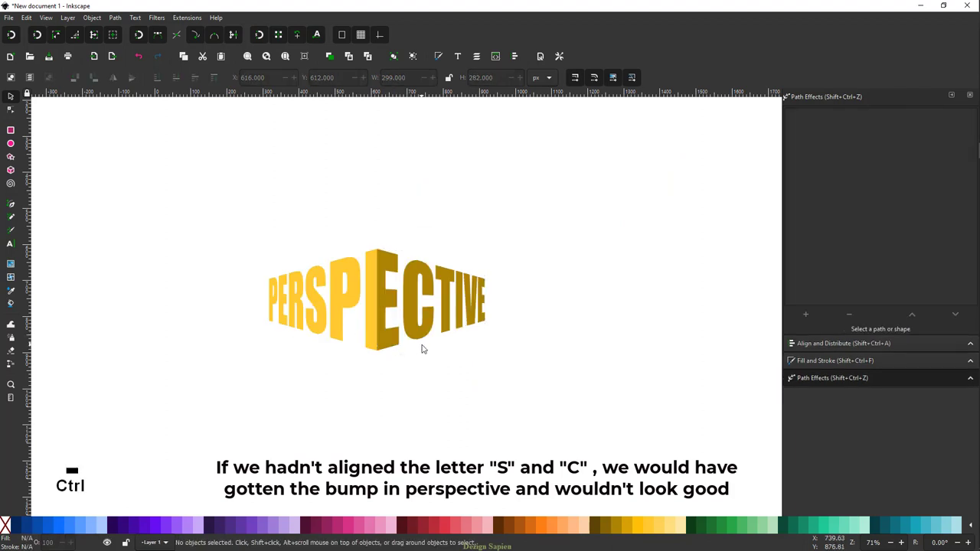
Step: Draw a dark grey rectangle behind the word and enlarge it to cover the page
{"action": "scroll", "scroll_direction": "down", "scroll_amount": 3}
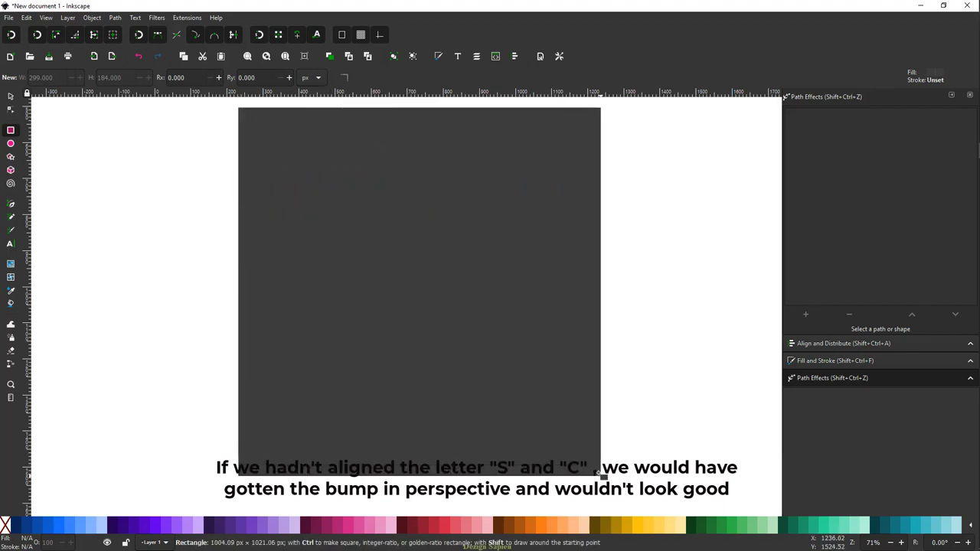
{"action": "key", "text": "s"}
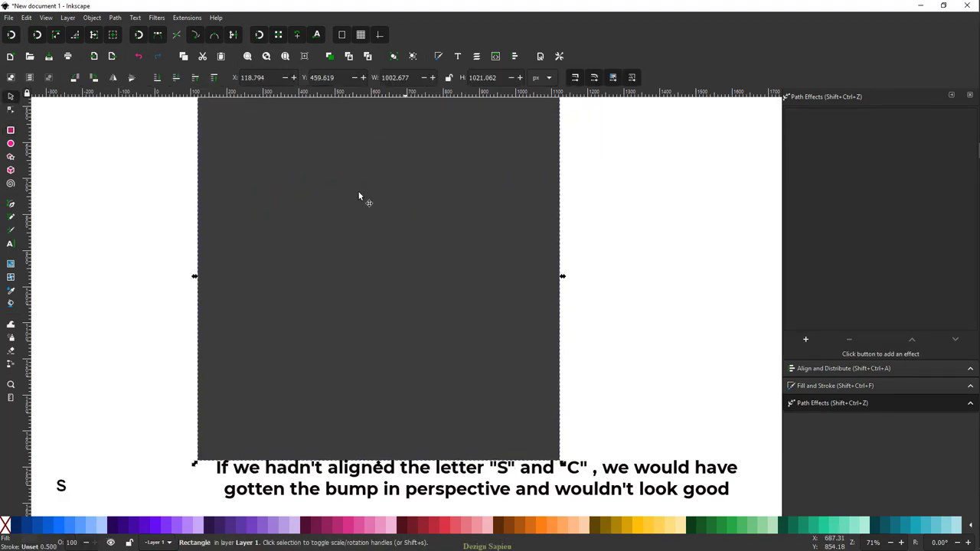
{"action": "scroll", "scroll_direction": "up", "scroll_amount": 3}
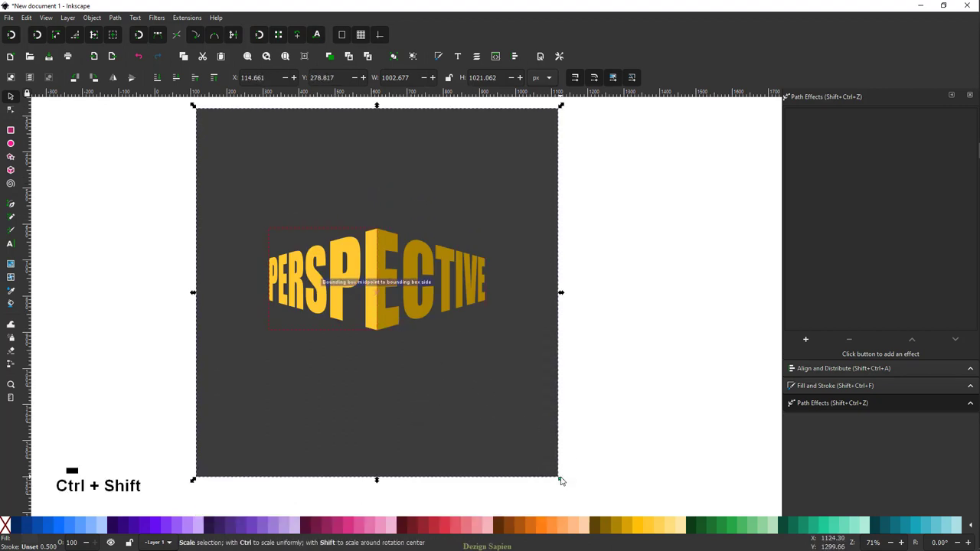
{"action": "left_click", "coordinate": [576, 489]}
{"action": "scroll", "scroll_direction": "up", "scroll_amount": 3}
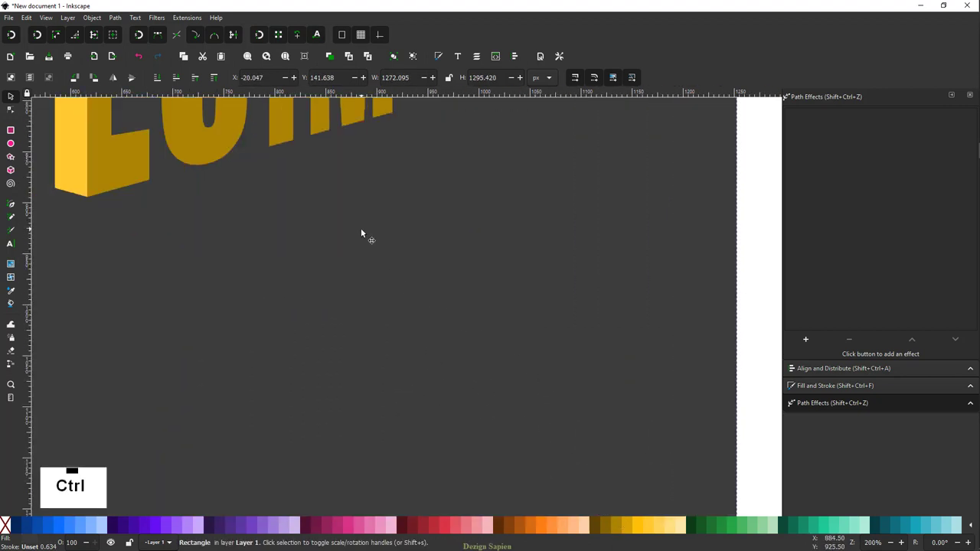